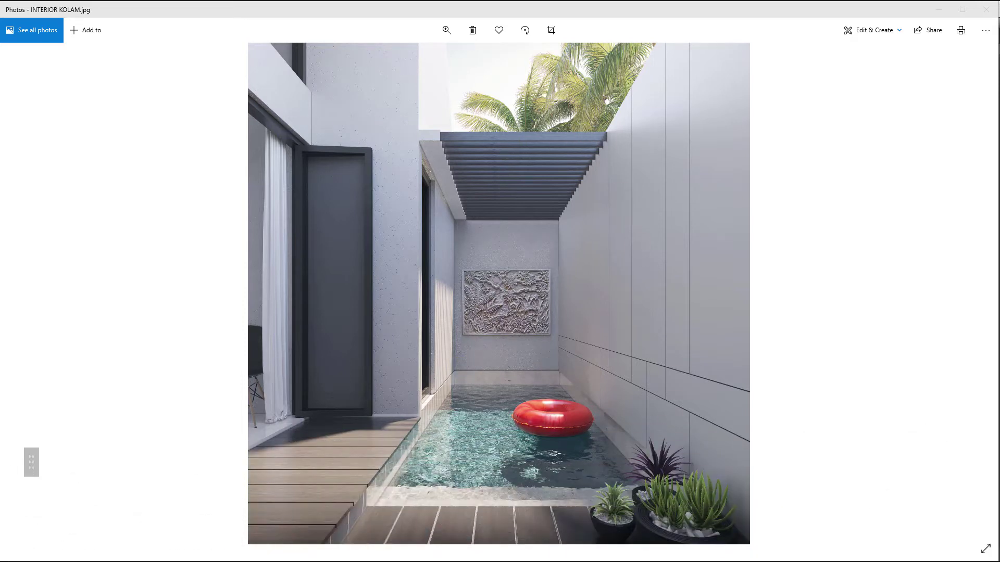
Step: Pan the courtyard view while setting up the Corona sun and sky lighting
middle_click(400, 187)
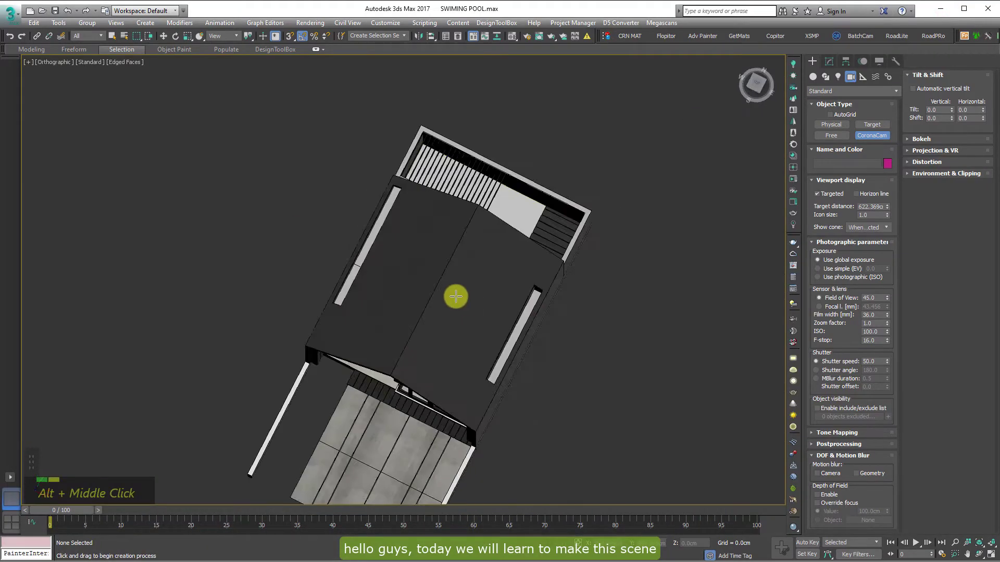
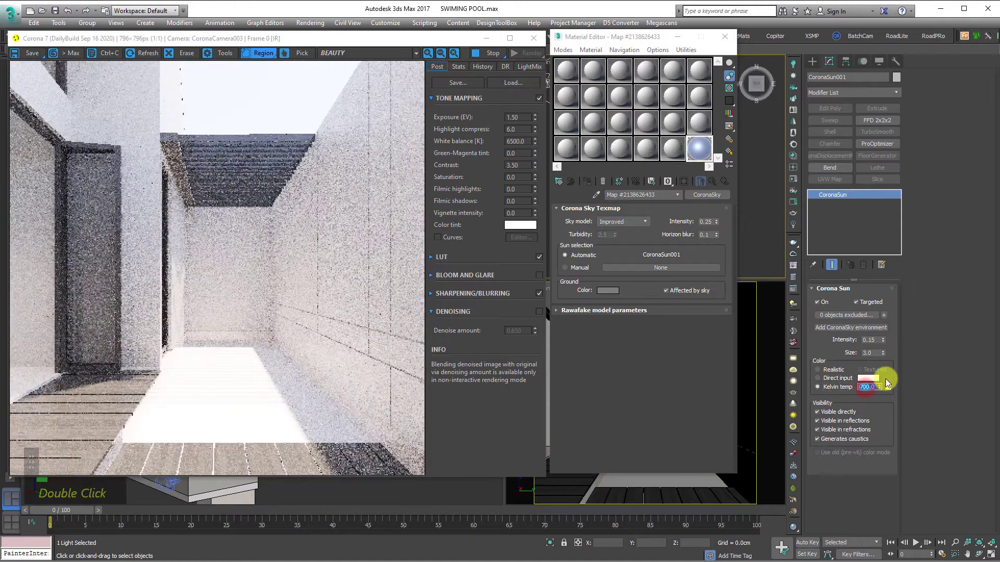
Step: Confirm the CoronaSun colour temperature of about 4800 Kelvin
key(Return)
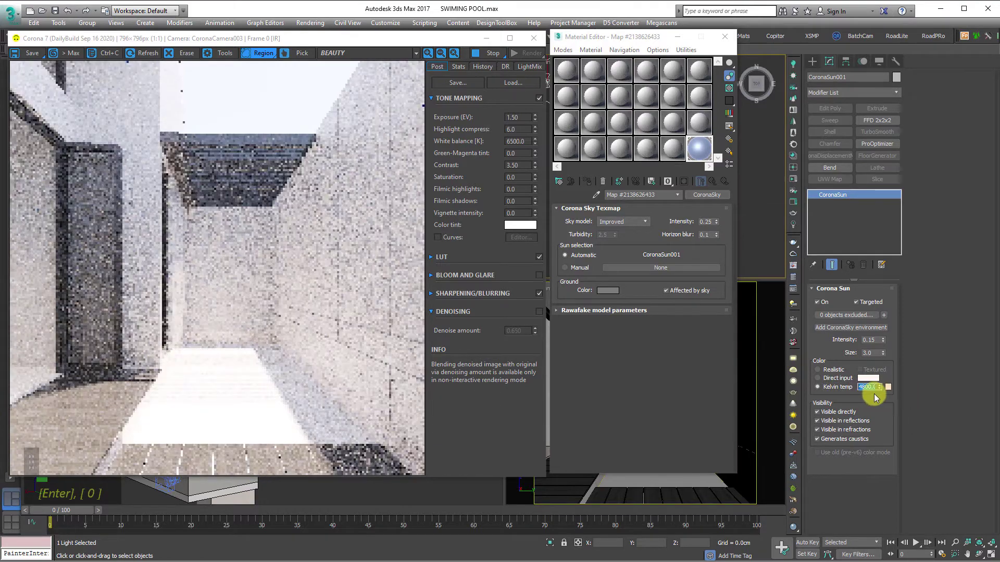
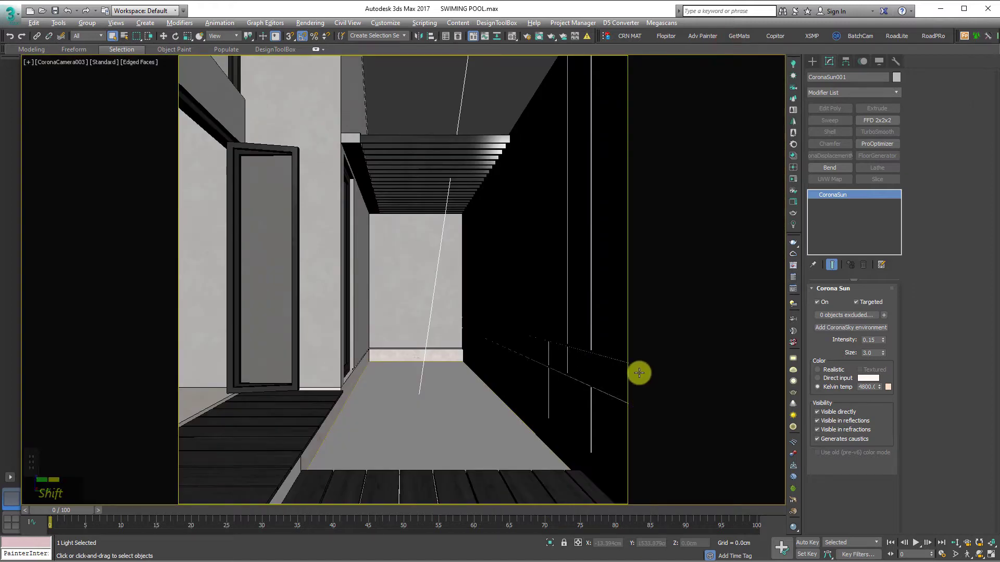
Step: Unhide the ACC accessories layer in Layer Explorer and view the corridor full-size from CoronaCamera003
key(shift+m)
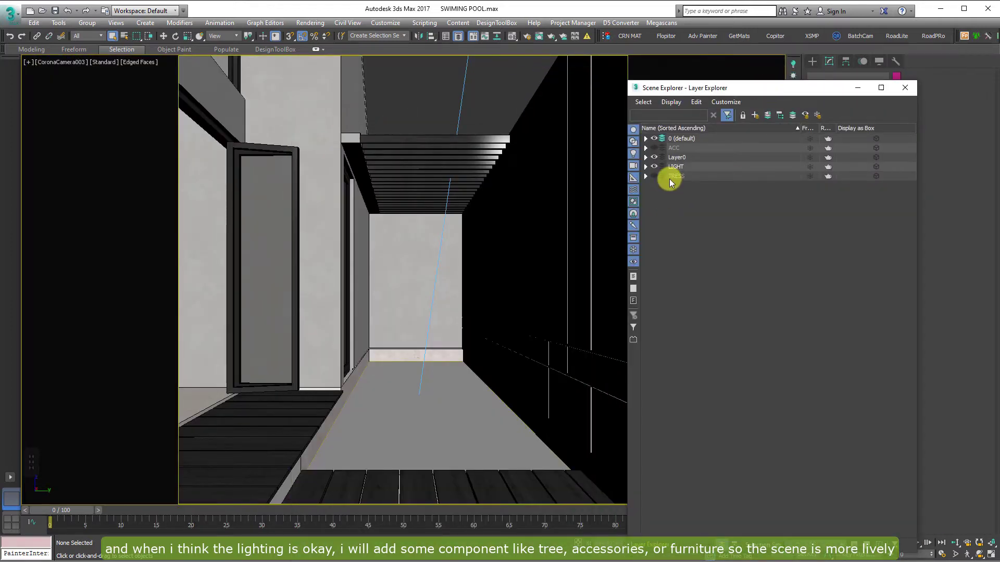
click(439, 97)
key(alt+w)
scroll(down, 3)
middle_click(395, 278)
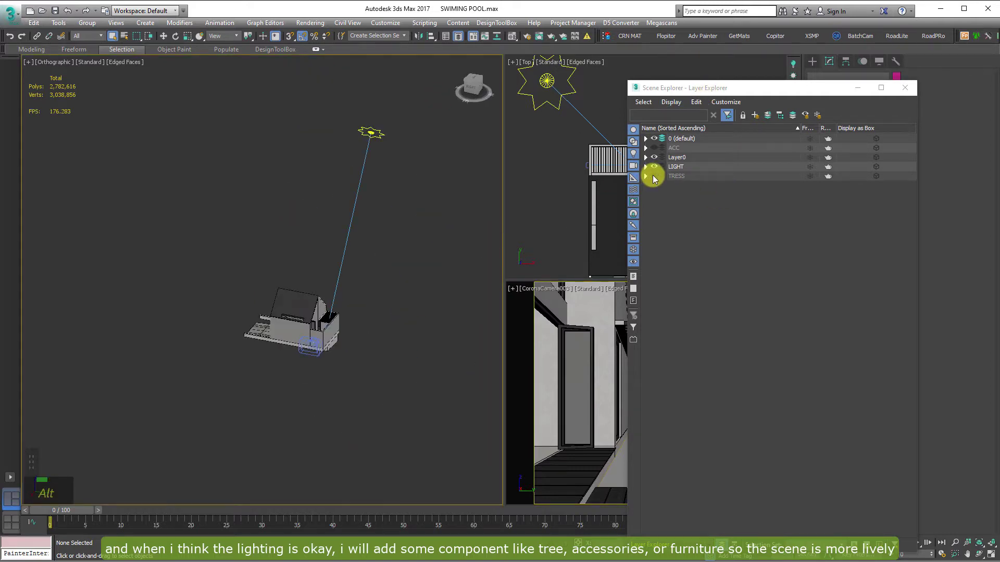
scroll(down, 3)
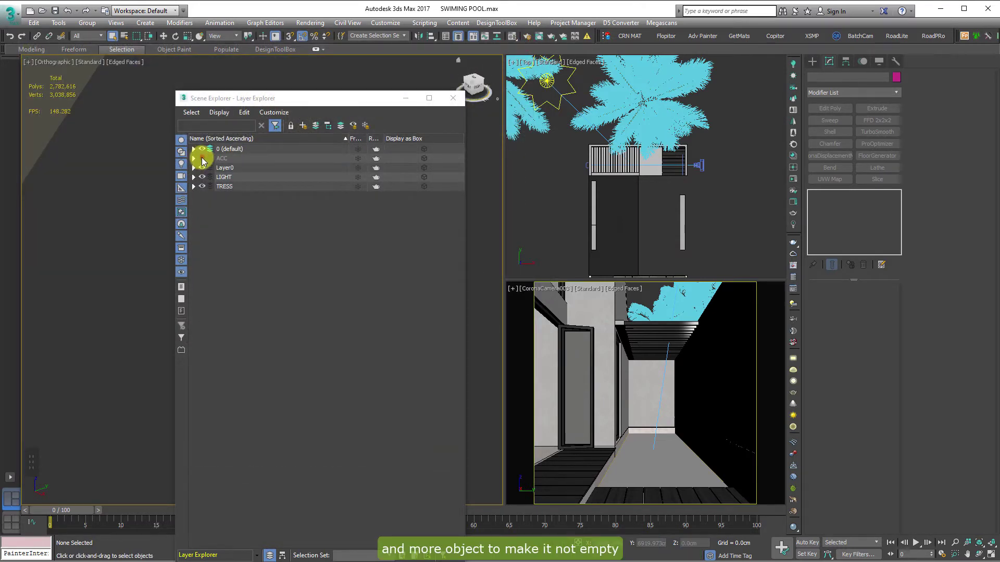
scroll(down, 3)
middle_click(668, 397)
Step: Maximize the camera viewport and start the Corona interactive preview of the courtyard
key(alt+w)
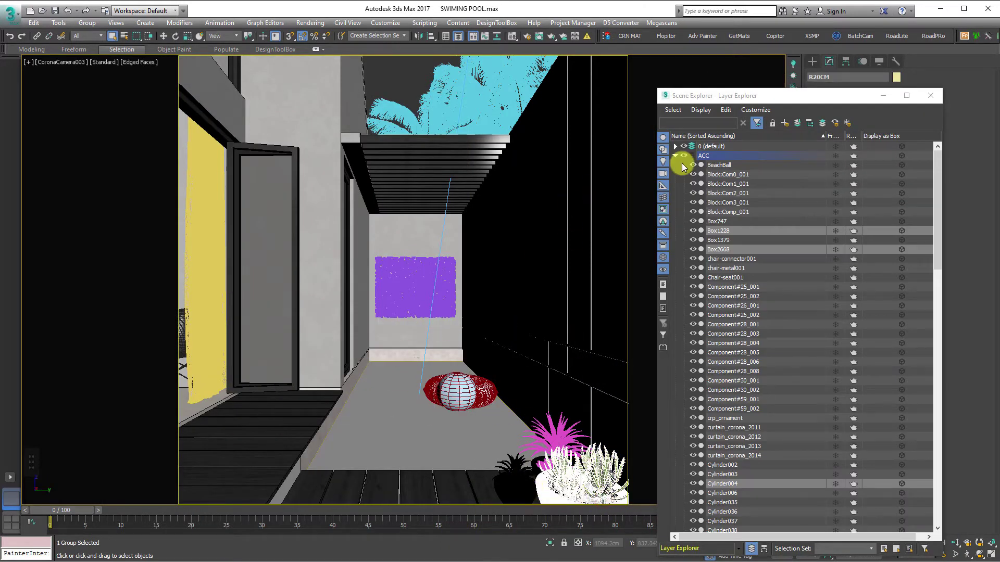
double_click(687, 159)
Step: Rename the new Corona material to WATER
key(Delete)
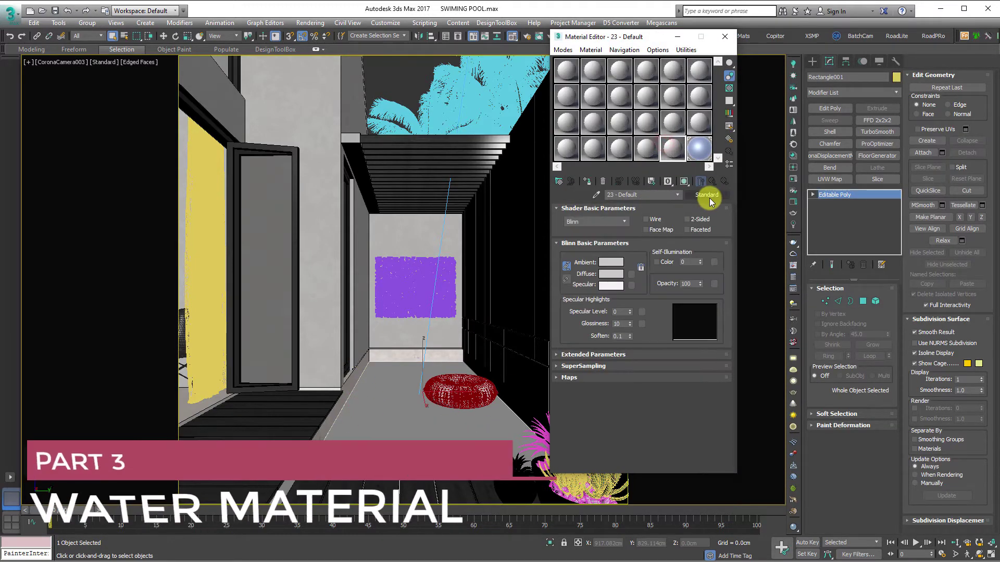
double_click(428, 187)
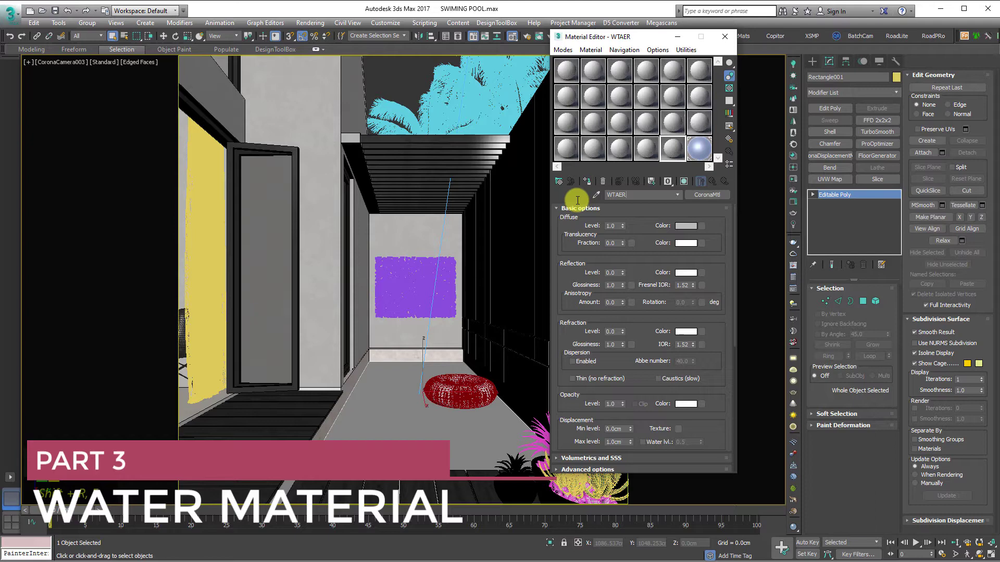
key(shift+BackSpace)
key(shift+a)
key(shift+t)
key(shift+r)
key(Return)
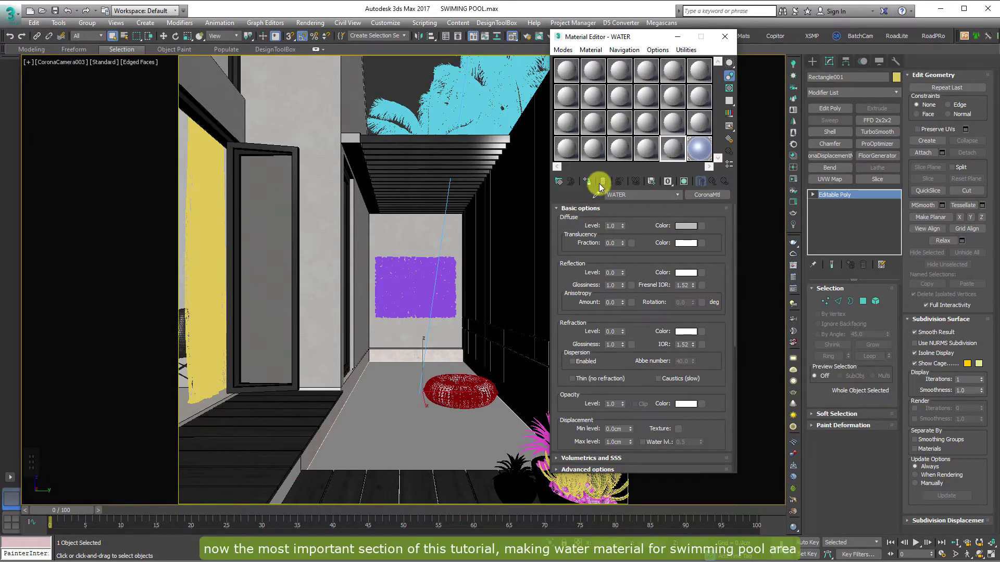
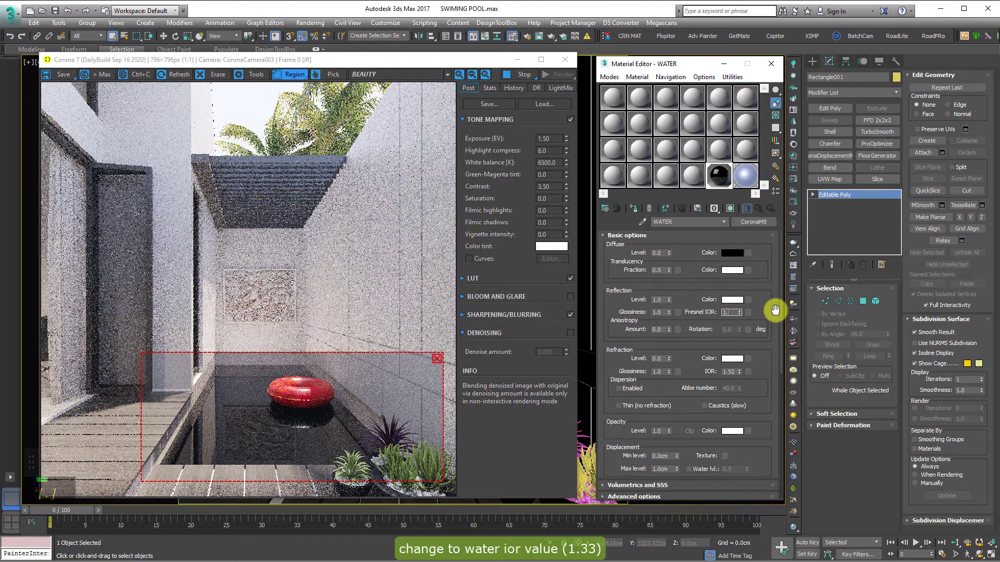
Step: Set the WATER material's Fresnel IOR to 1.33 and refraction level to 1.0
key(Return)
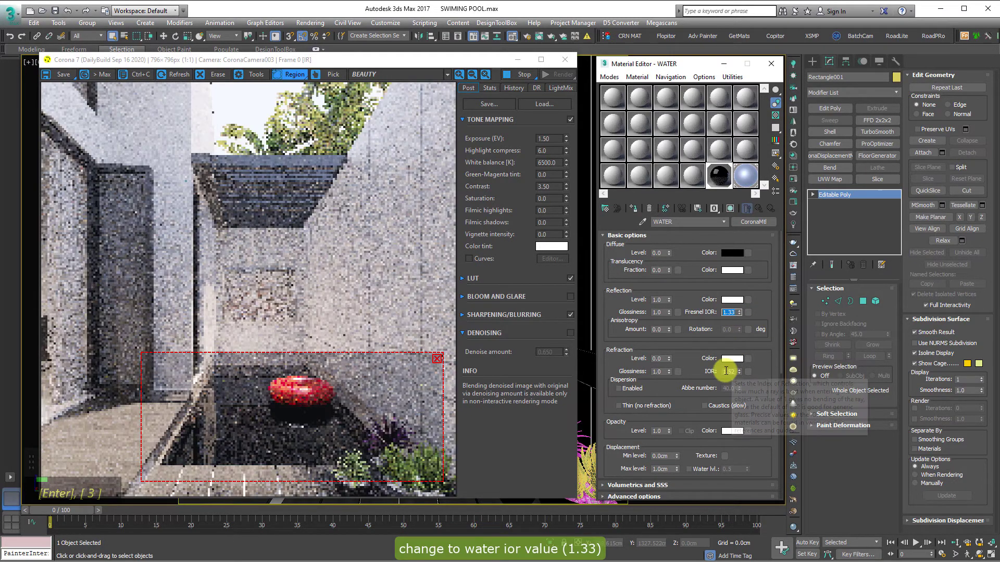
double_click(740, 374)
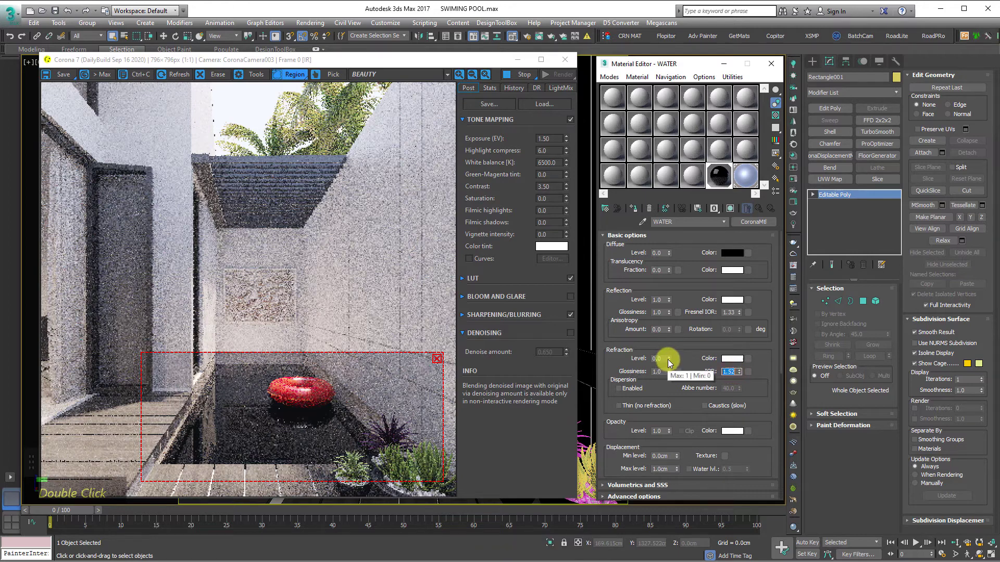
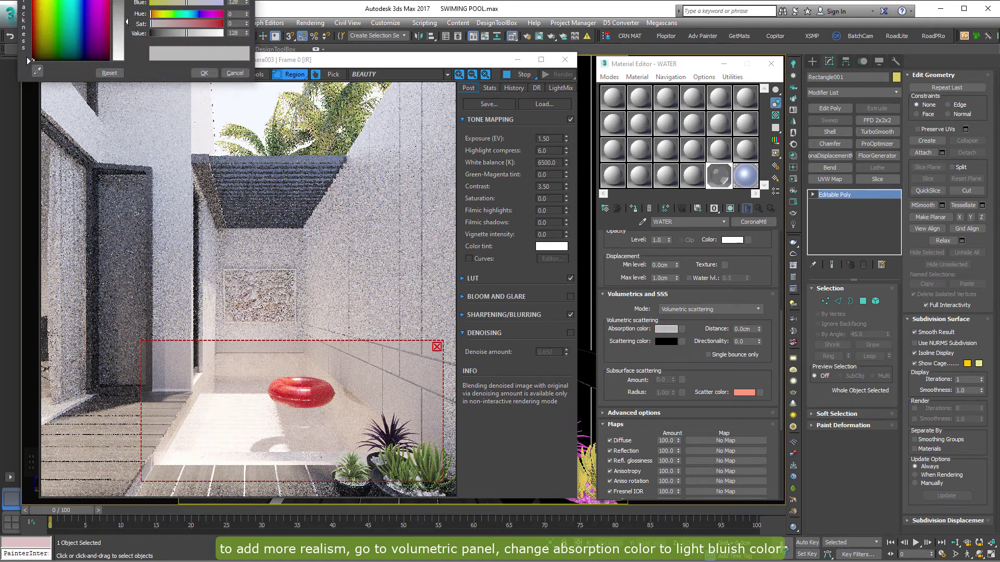
Step: Enter HSV values giving the WATER absorption colour a light bluish tint
key(Tab)
key(Tab)
key(Tab)
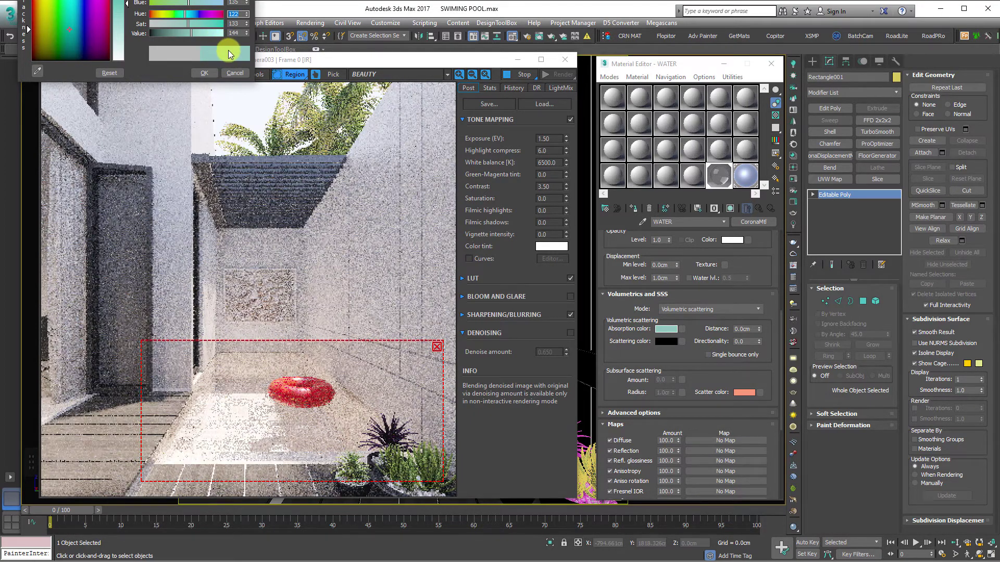
key(Tab)
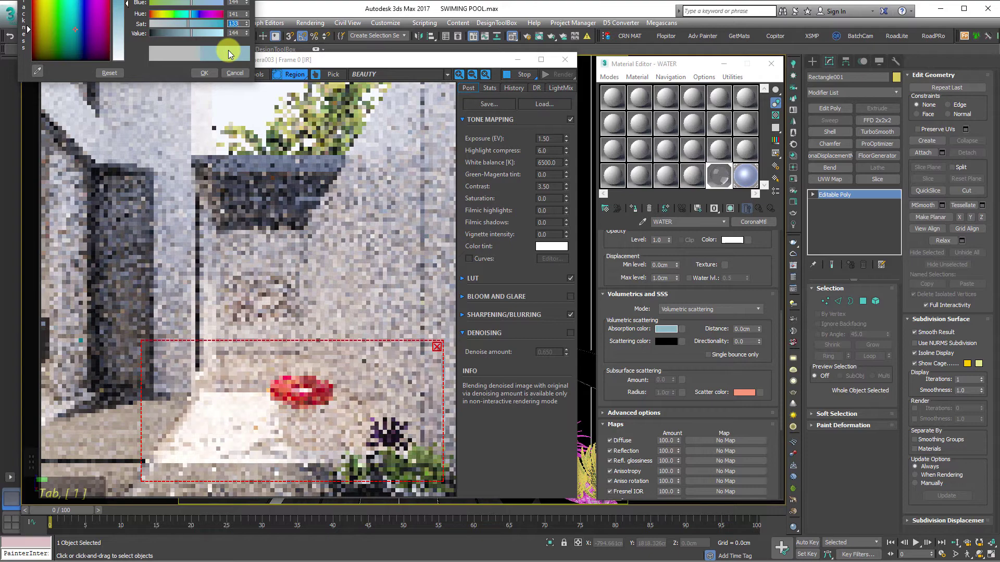
key(2)
key(Tab)
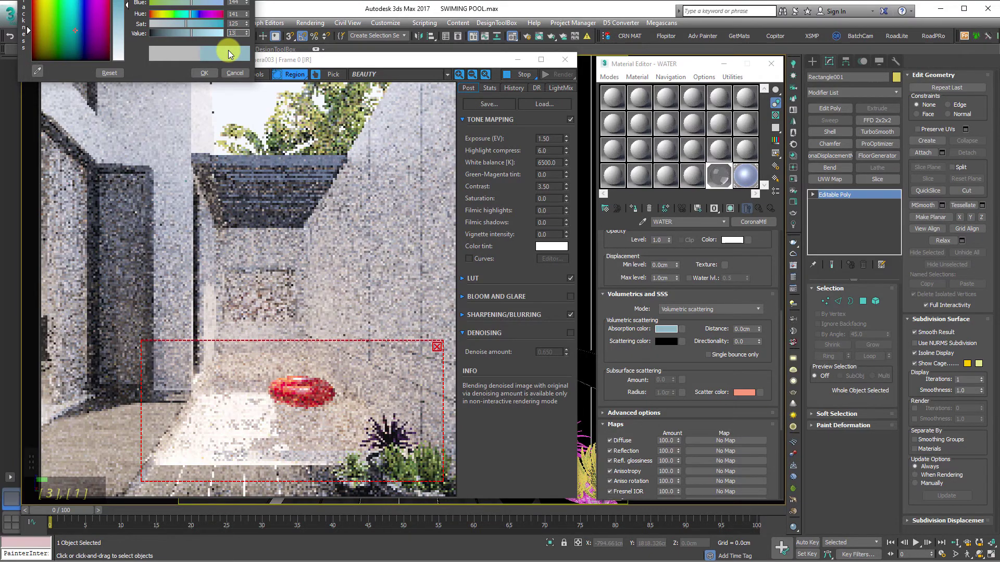
key(Tab)
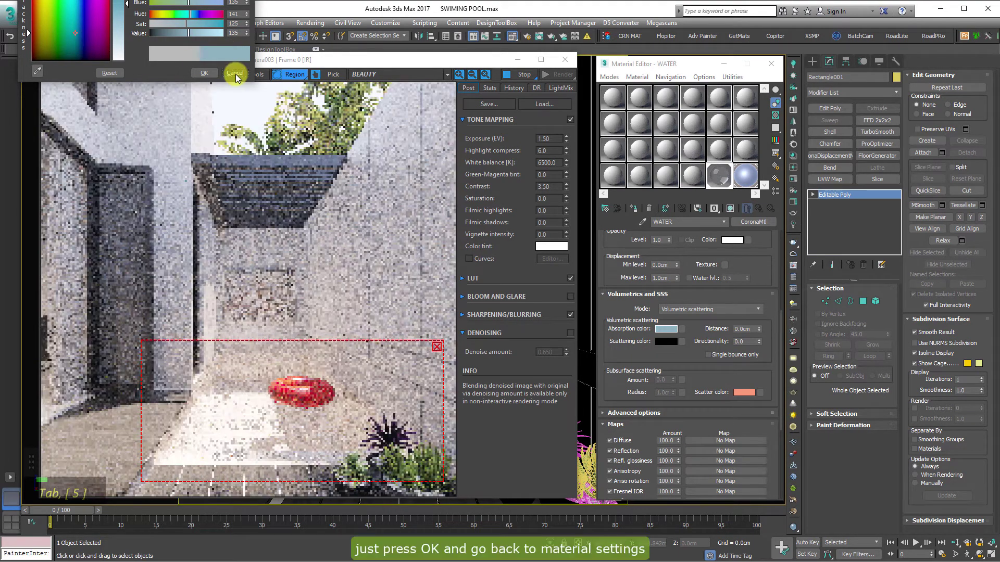
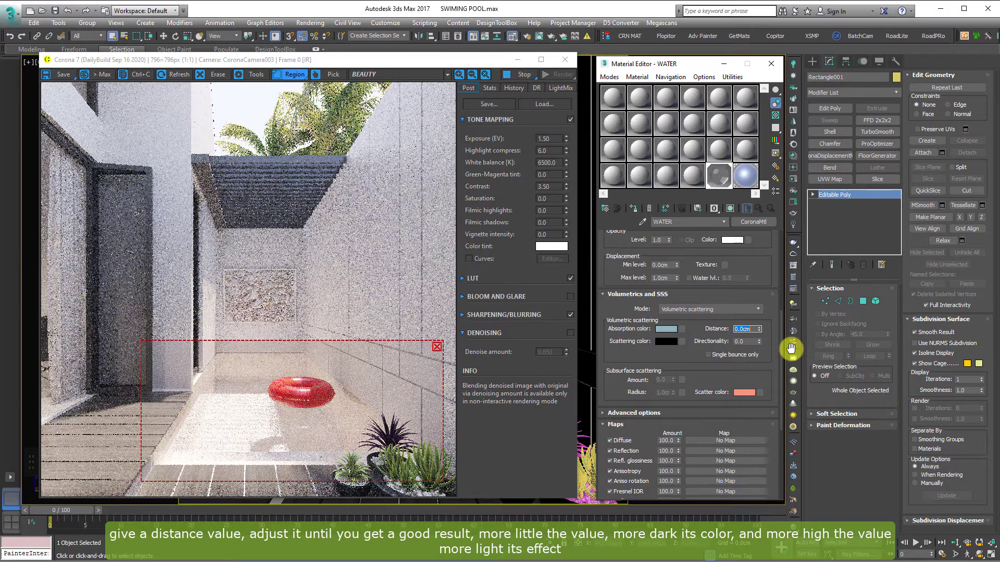
Step: Step the absorption distance through 50 and 100 to 150 cm
key(Return)
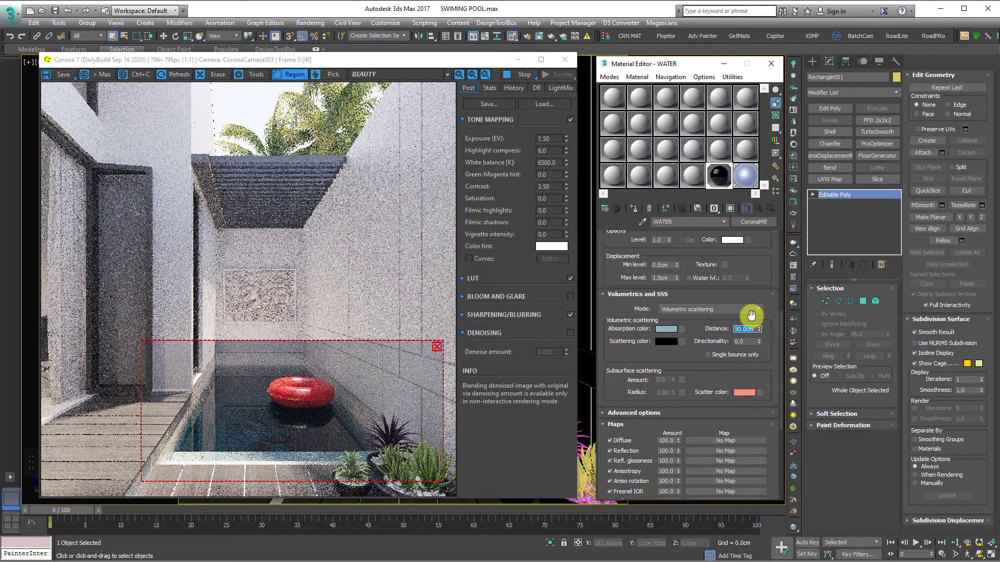
key(Return)
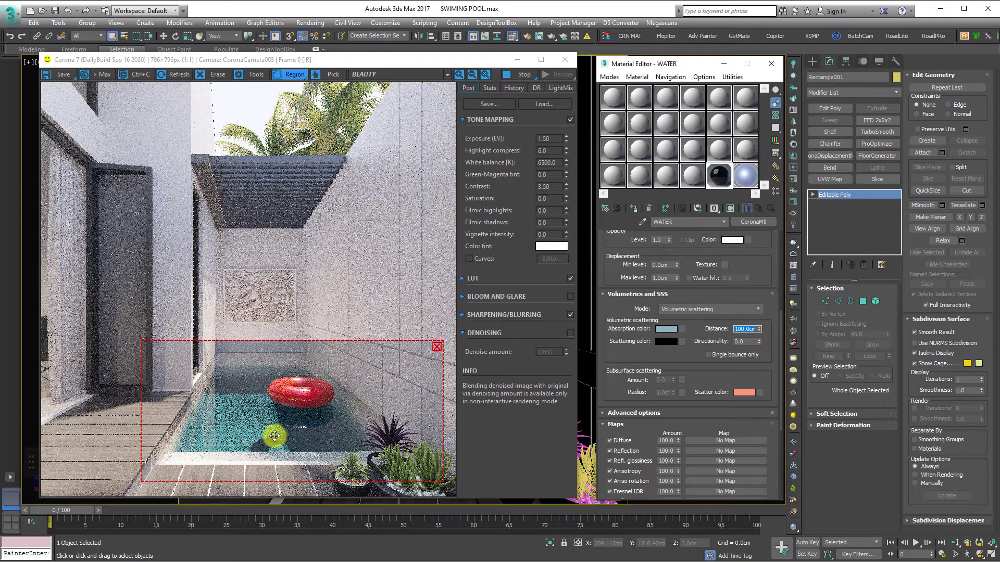
key(Return)
Step: Confirm the 150 cm distance and move down to the Maps rollout for the bump slot
key(Return)
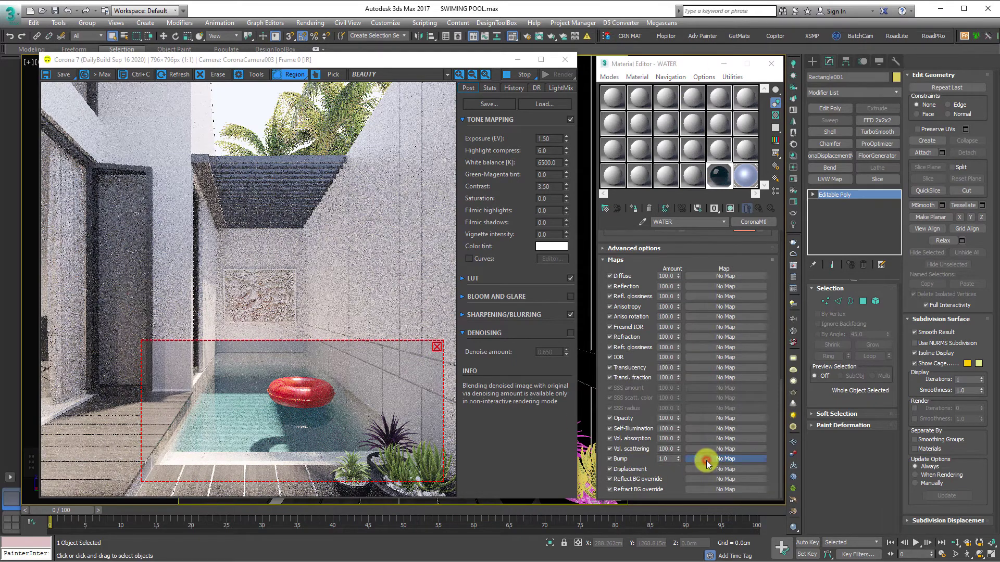
scroll(down, 3)
Step: Set the bump Noise size to 20 and high threshold to 0.7
double_click(424, 435)
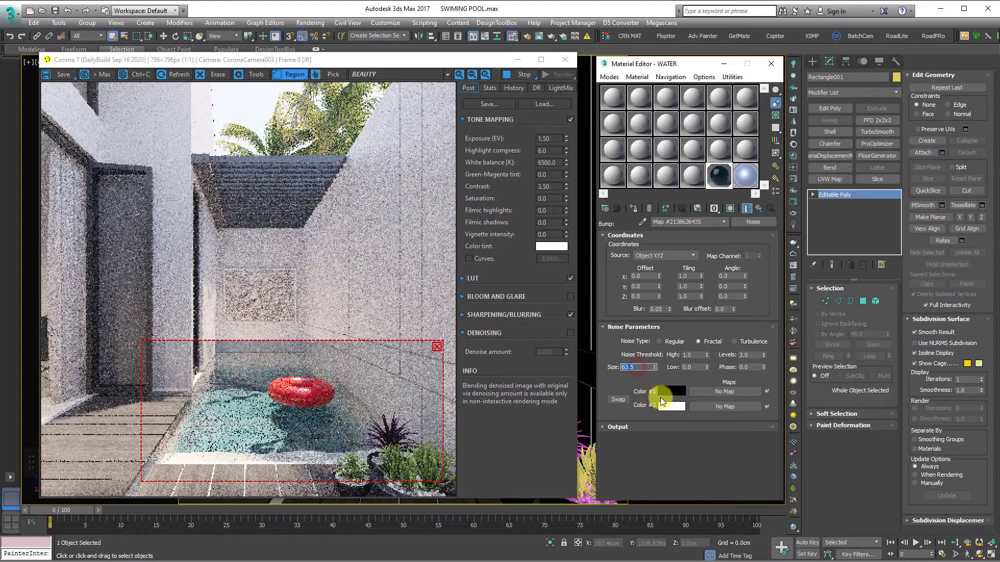
key(Return)
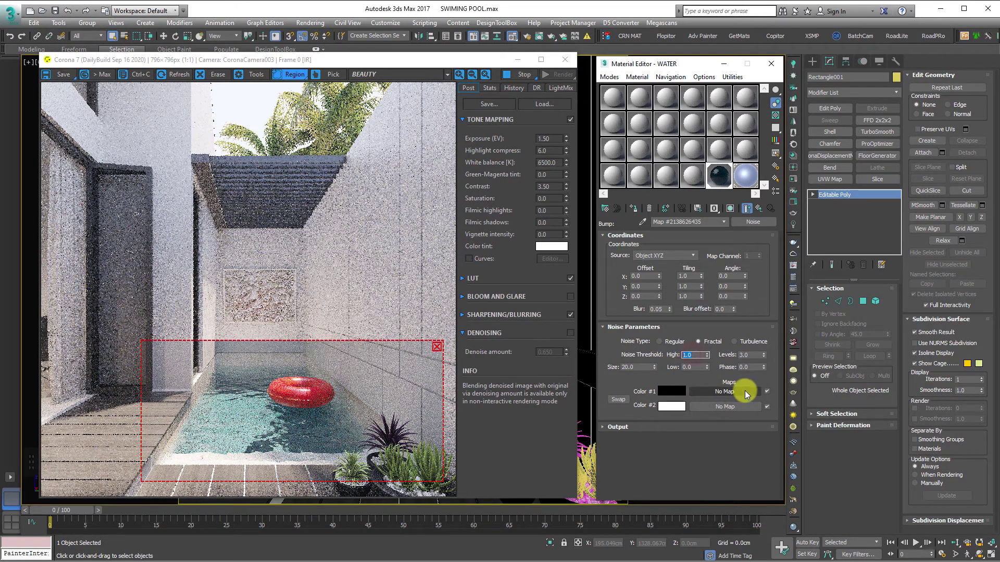
key(.)
key(Return)
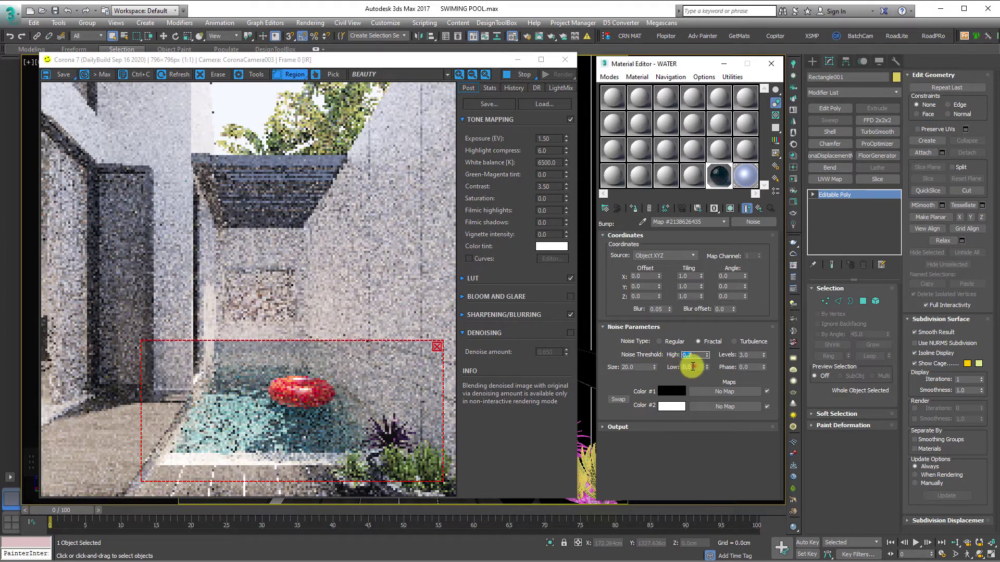
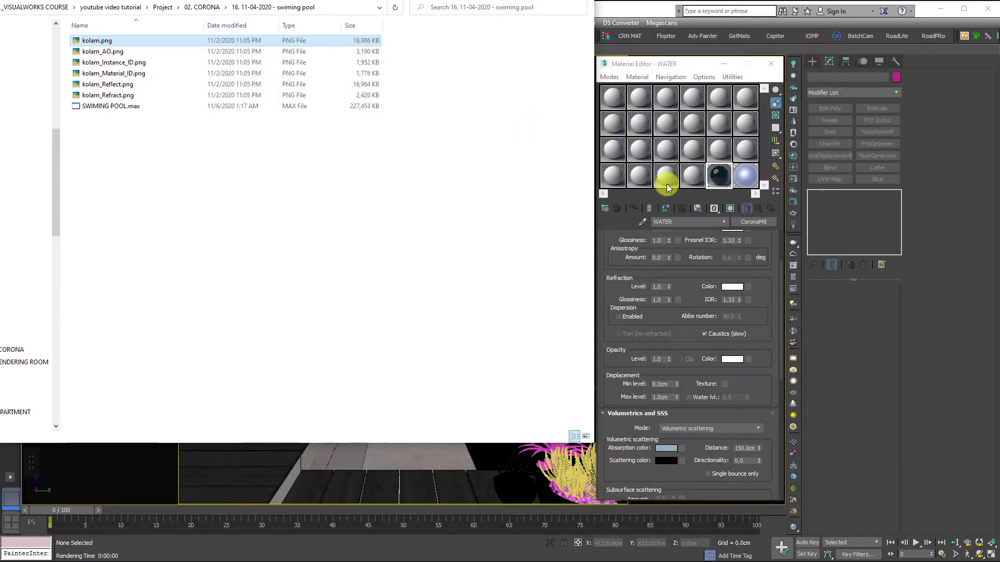
Step: Scroll the project folder to locate kolam.png for opening in Photoshop
scroll(down, 3)
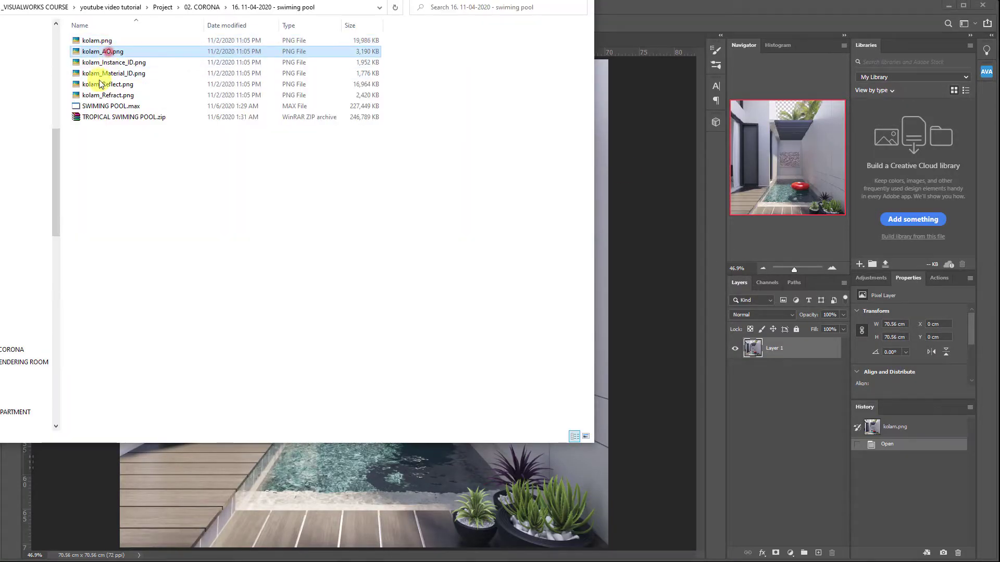
Step: Place the dropped pass layers, rasterize them and hide every layer except the base pool render
key(space)
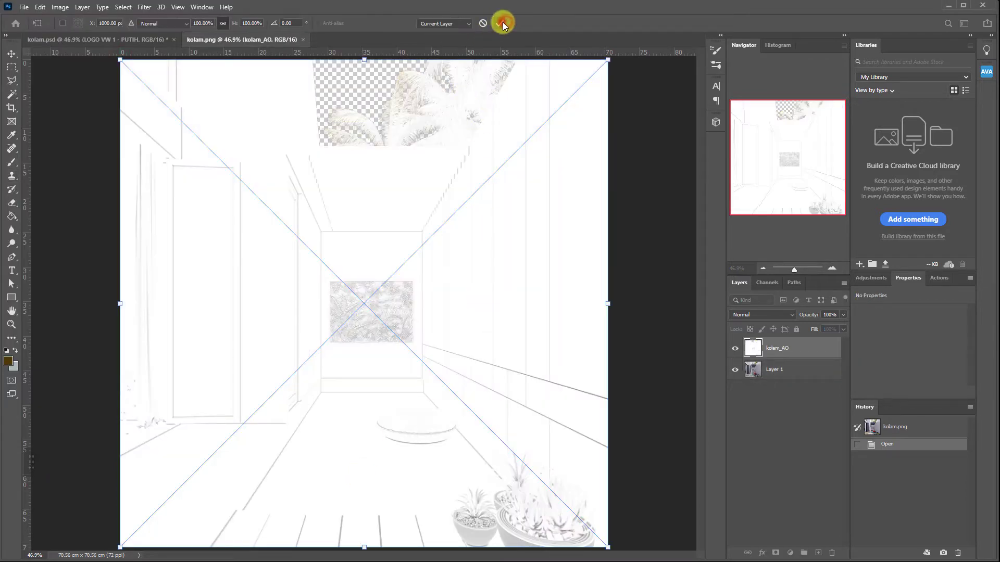
double_click(507, 24)
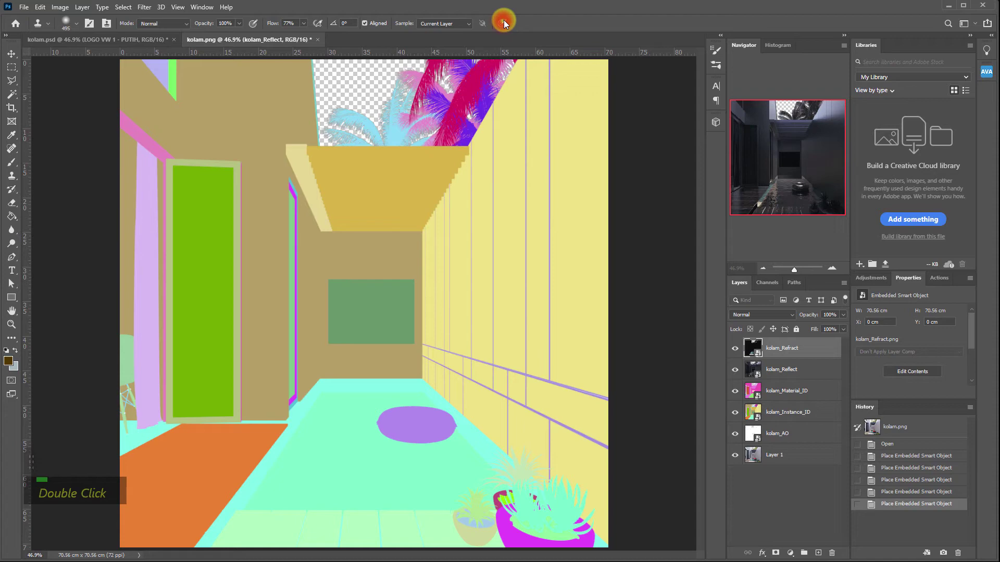
click(796, 444)
right_click(793, 437)
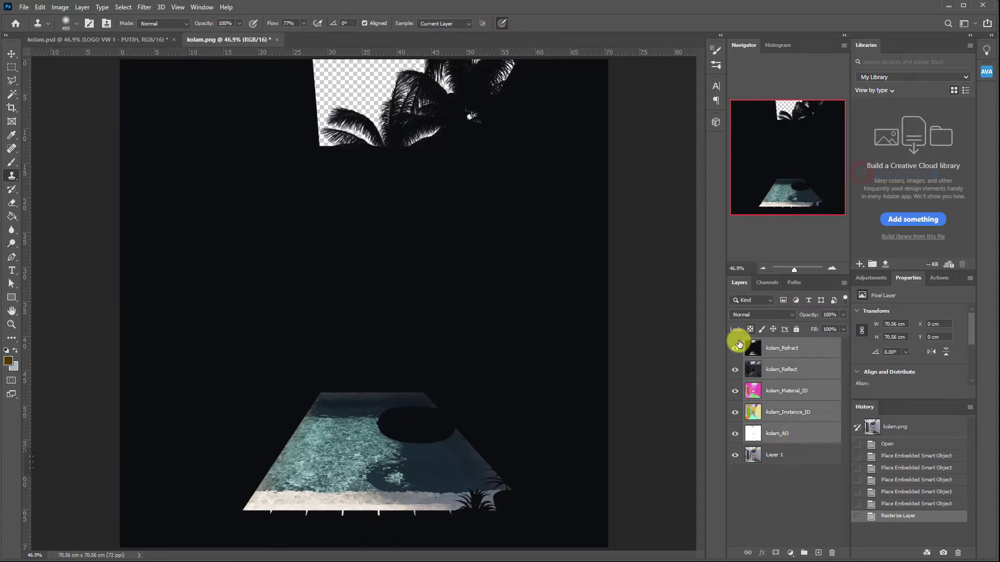
right_click(815, 395)
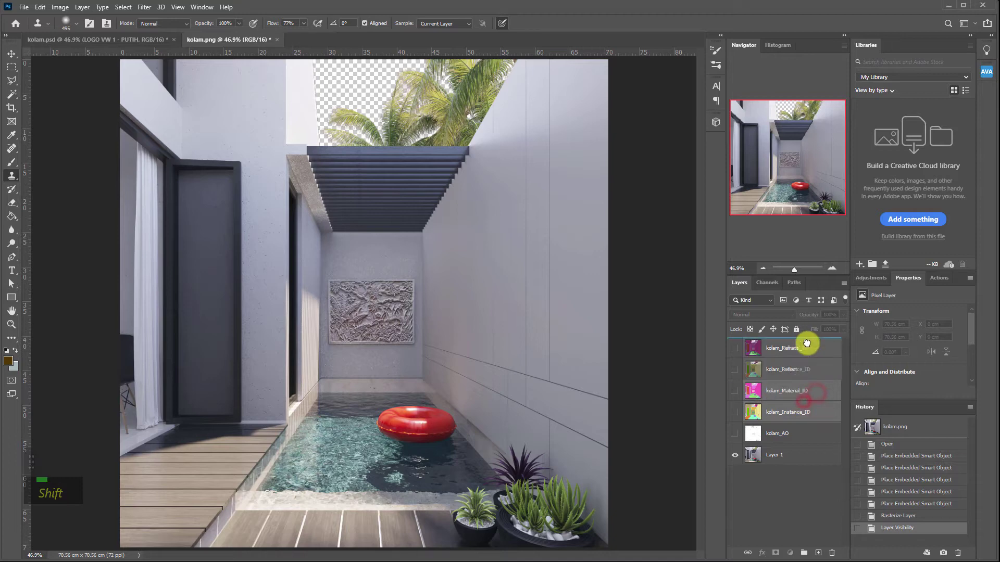
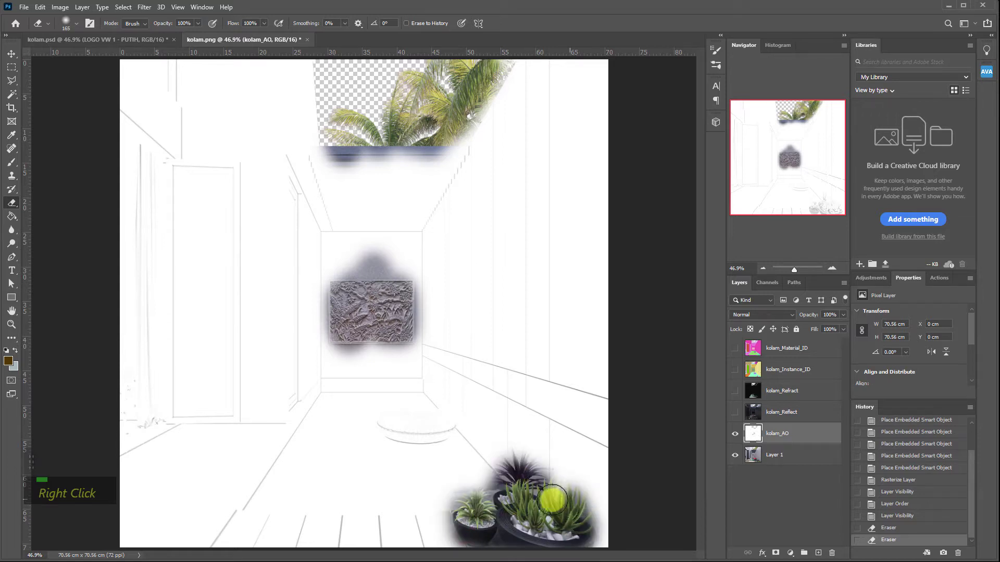
Step: Raise the AO layer's contrast with a Levels adjustment
key(ctrl+l)
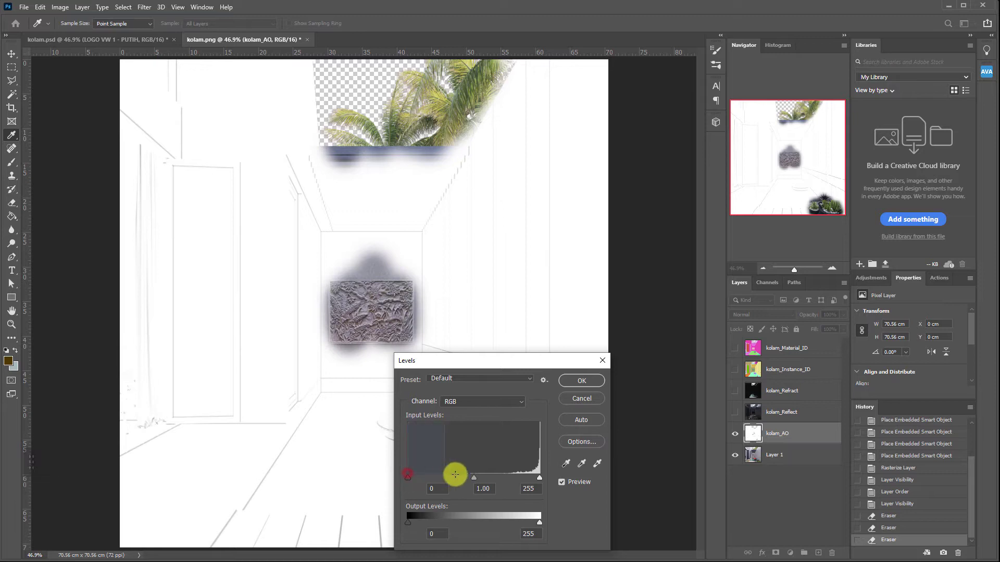